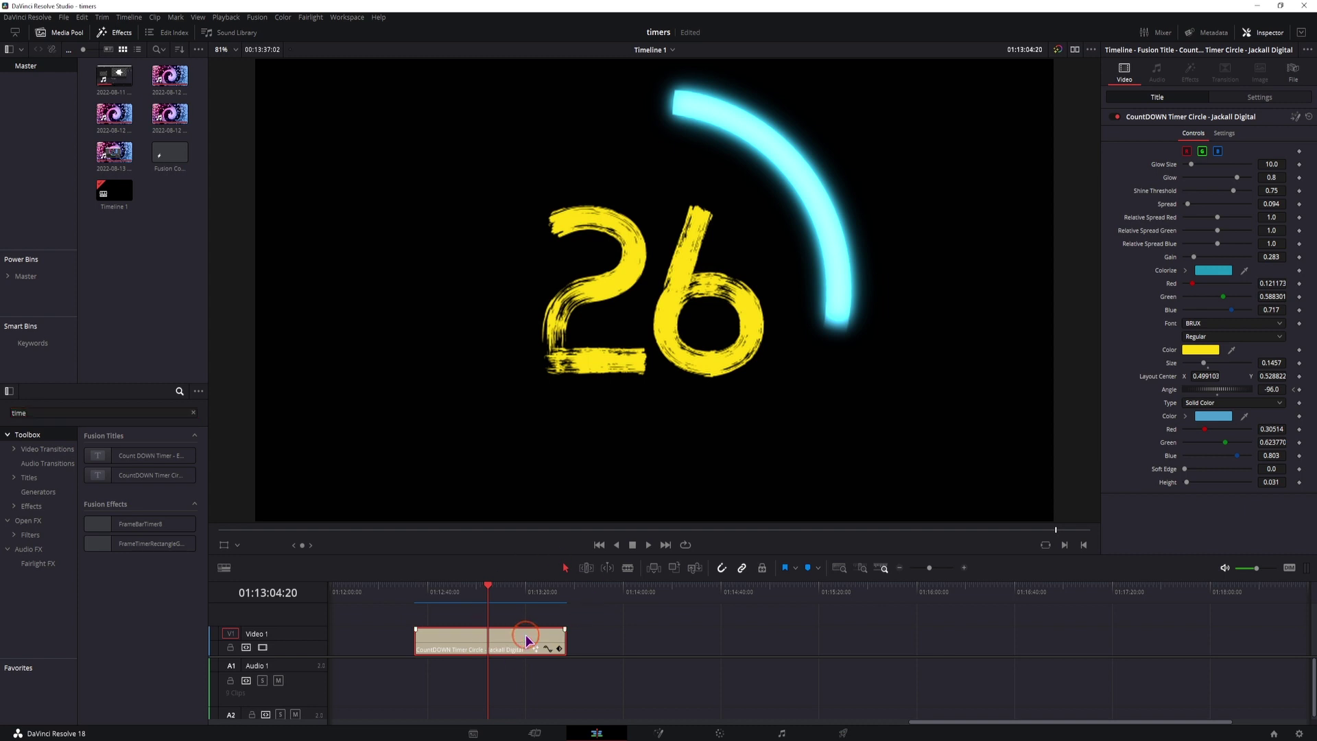
Start a new Fusion composition clip named Fusion Composition 2 with a 5-second duration.
click(1164, 448)
Create Fusion Composition 2 and place it on Video 1 after the countdown clip.
click(1203, 321)
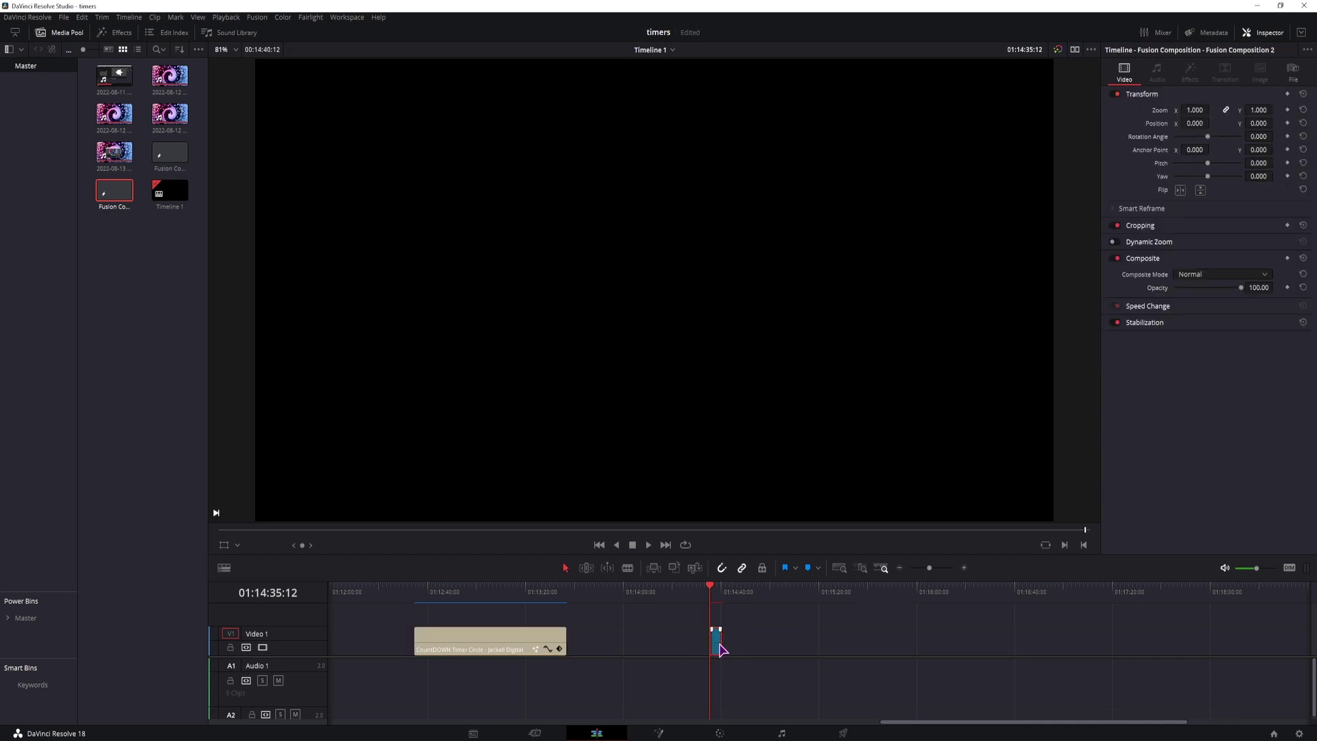
Open the clip in Fusion and give the Text1 node feeding MediaOut1 some test text.
click(727, 646)
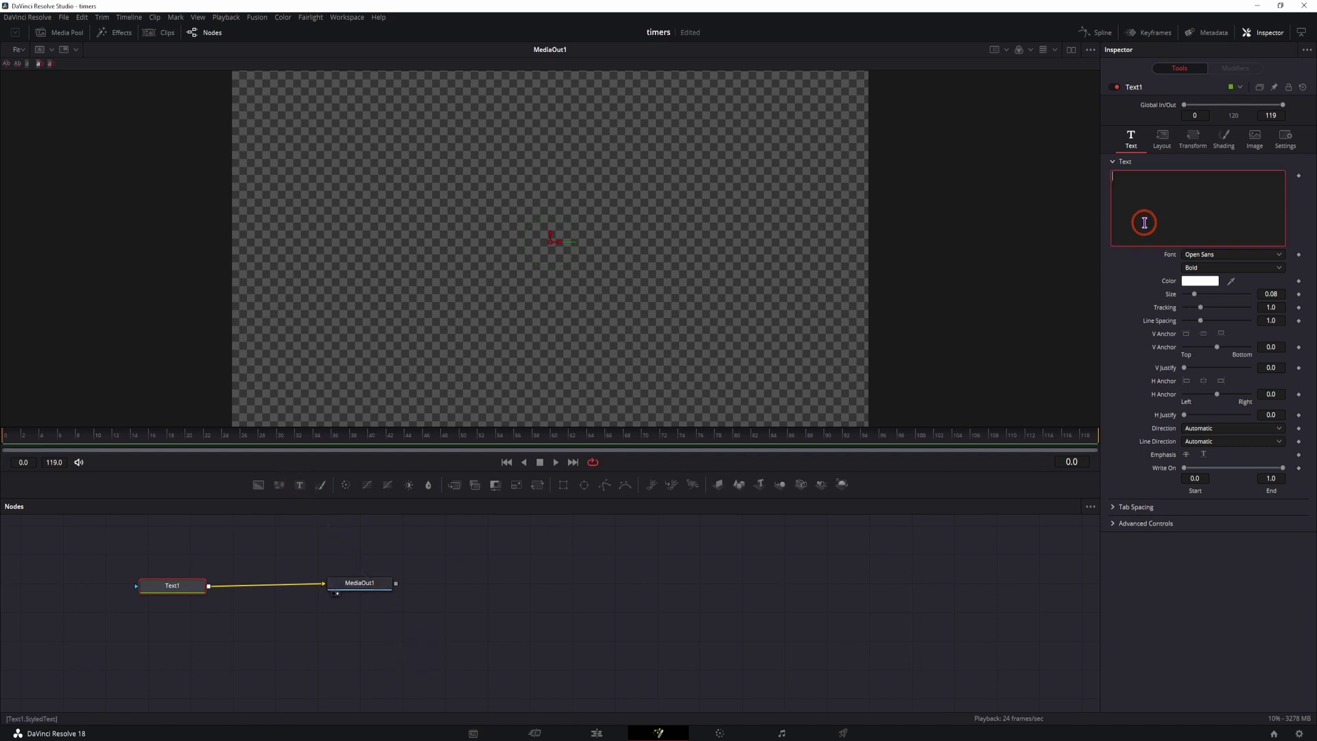
text(sdasa)
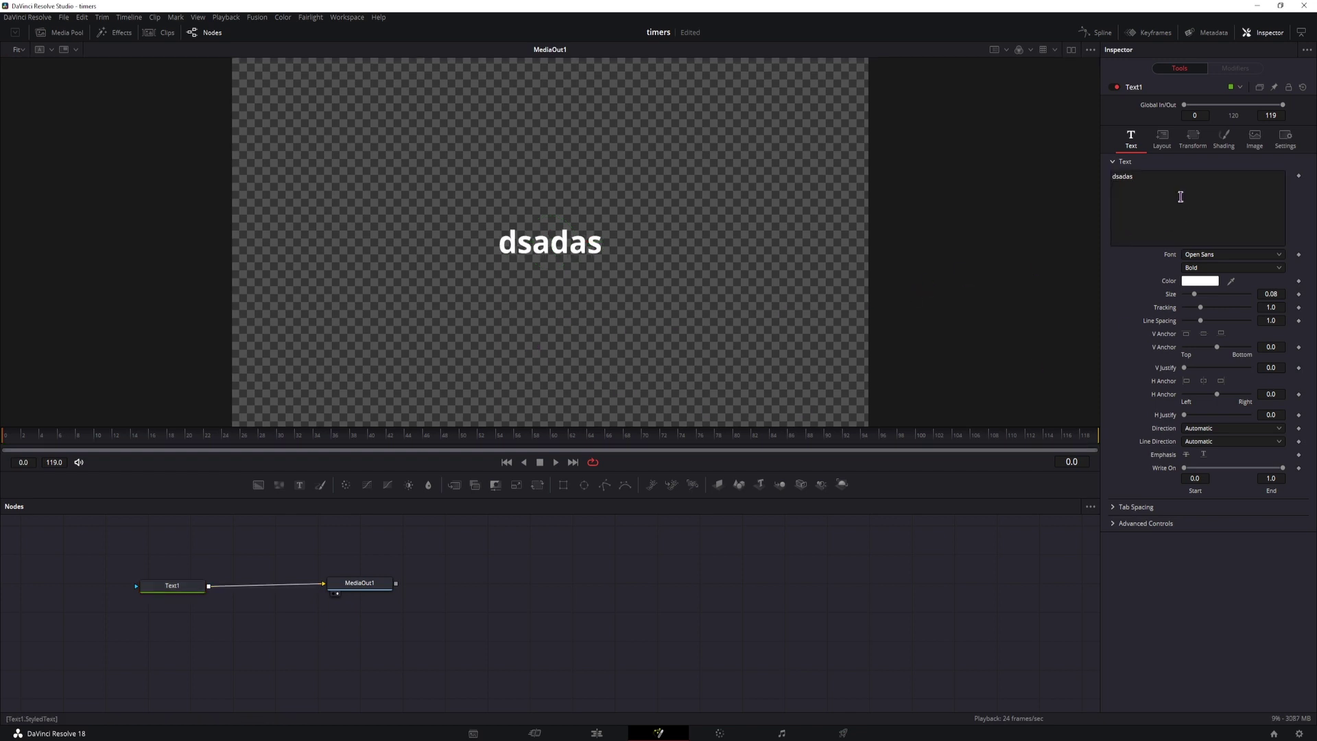
Clear the test text, add a Time Code modifier to Text1 and play it to watch the counter run.
key(BackSpace)
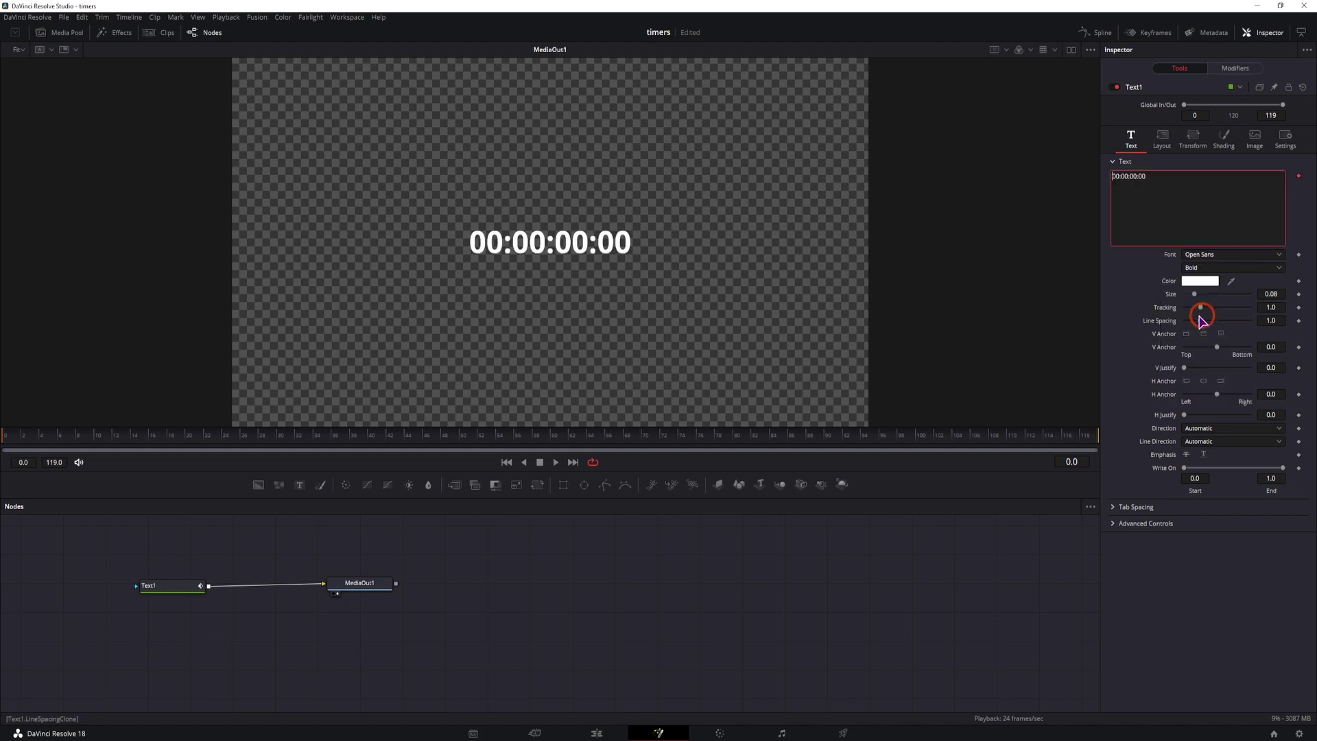
key(space)
key(space)
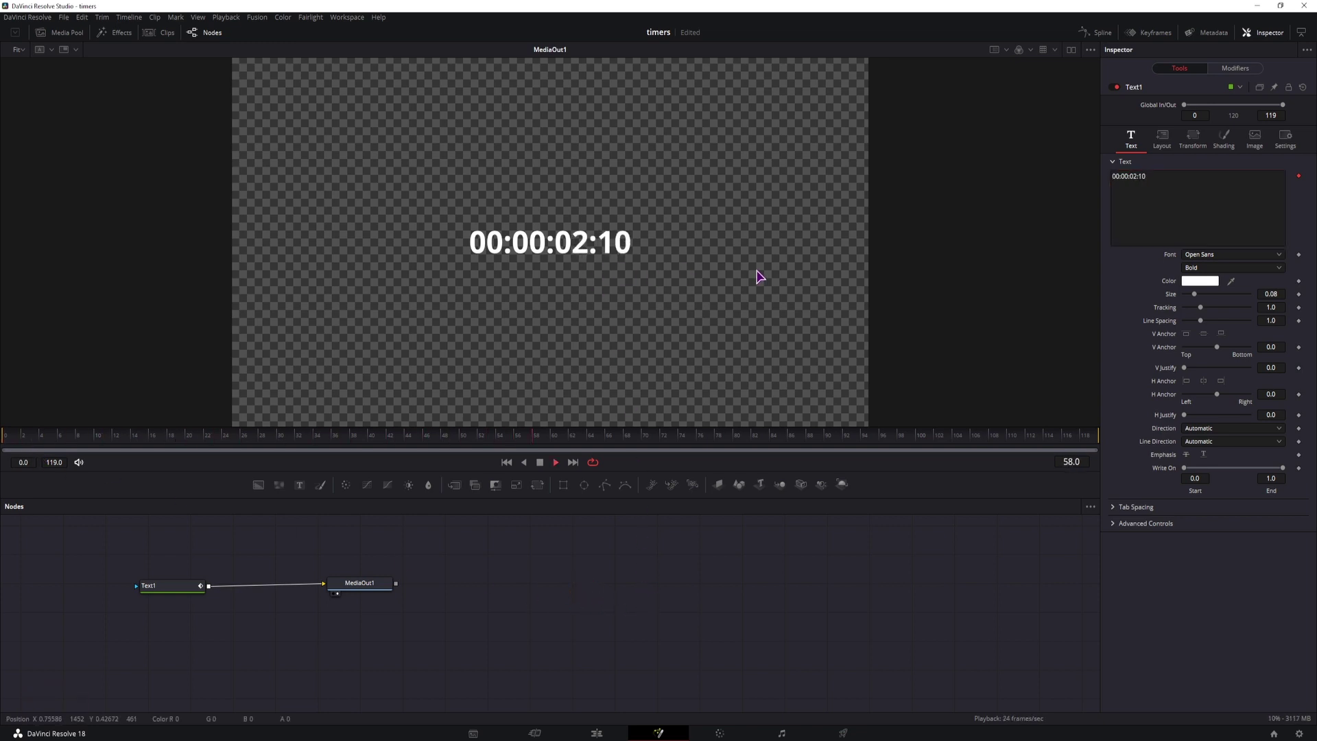
key(space)
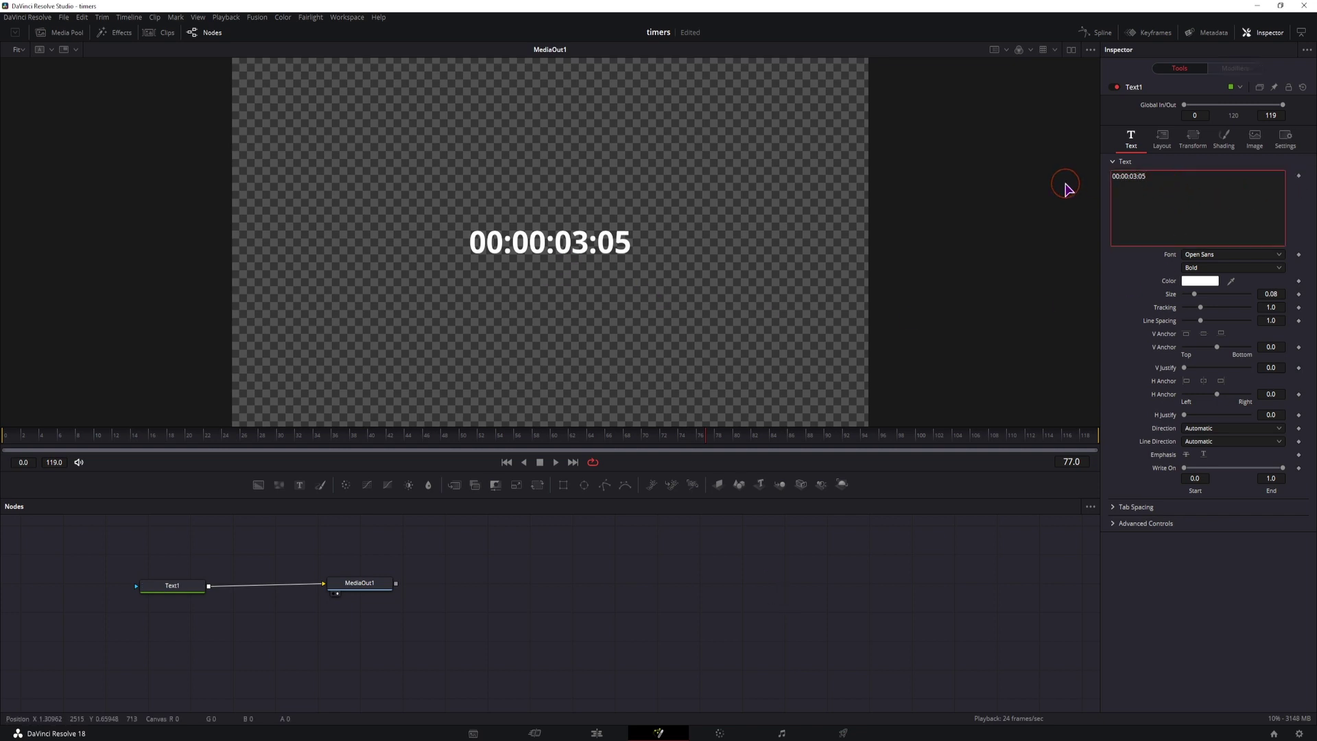
key(BackSpace)
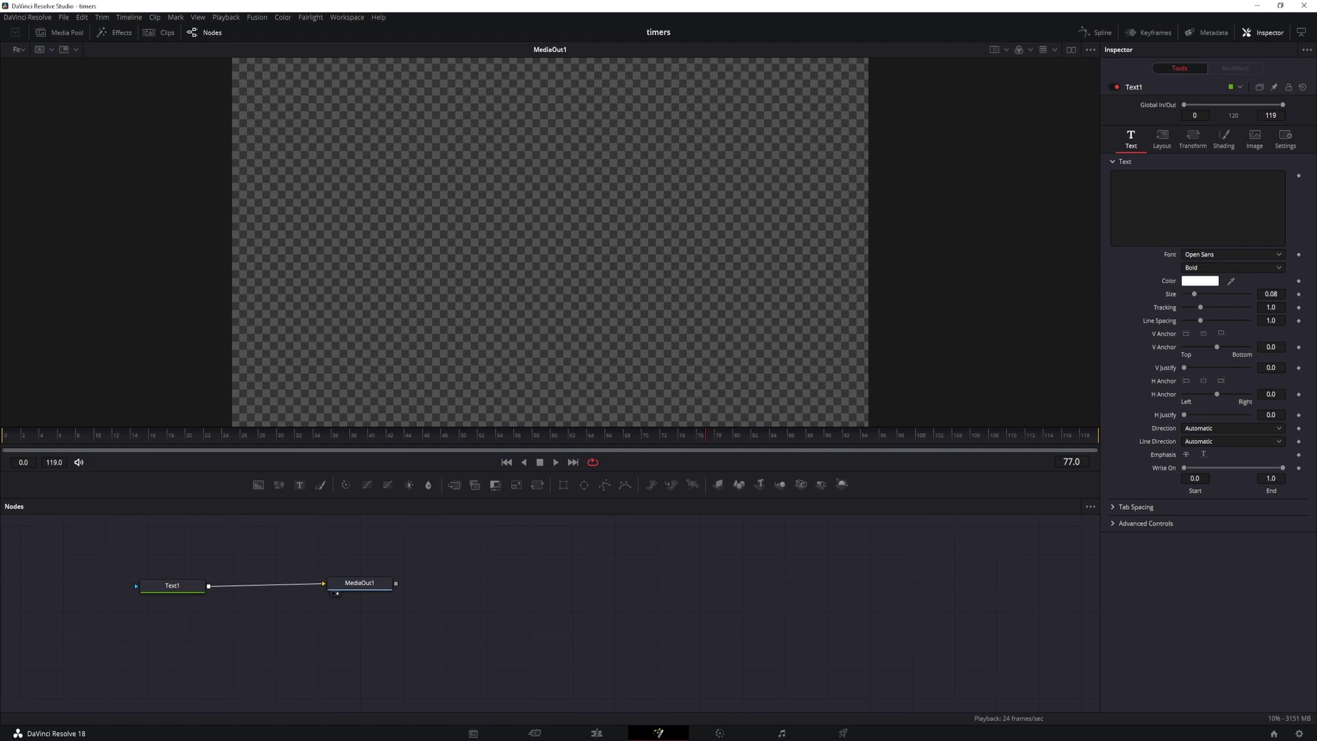